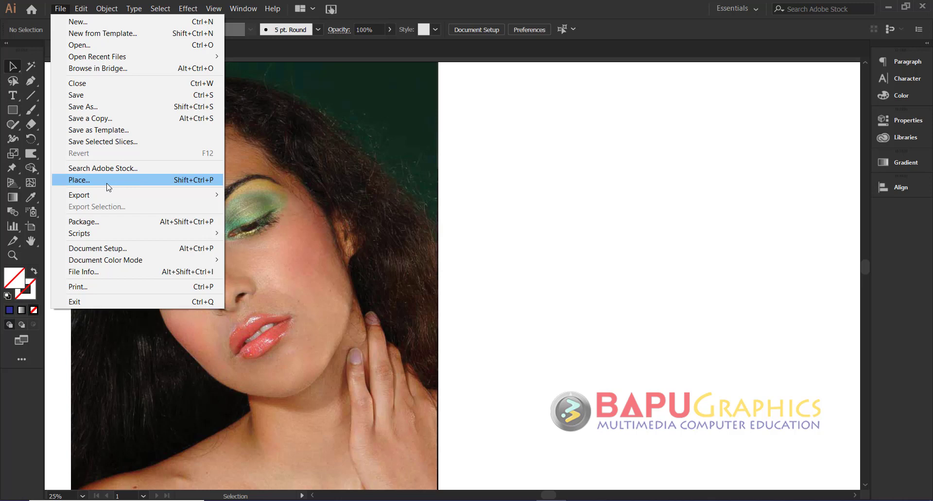
- Draw a large circle over the woman's face with the Ellipse Tool and fill it solid red
{"action": "double_click", "coordinate": [348, 188]}
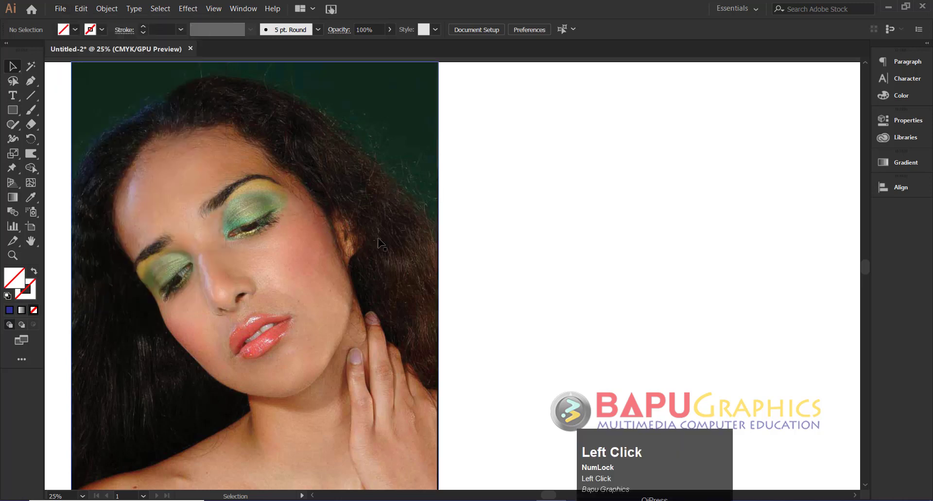
{"action": "double_click", "coordinate": [517, 236]}
{"action": "left_click_drag", "start_coordinate": [17, 113], "coordinate": [81, 34]}
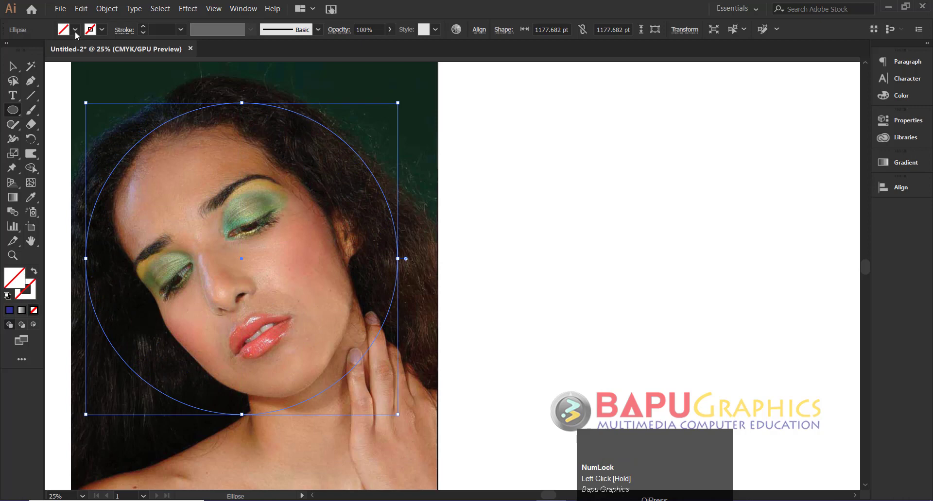
{"action": "left_click", "coordinate": [82, 35]}
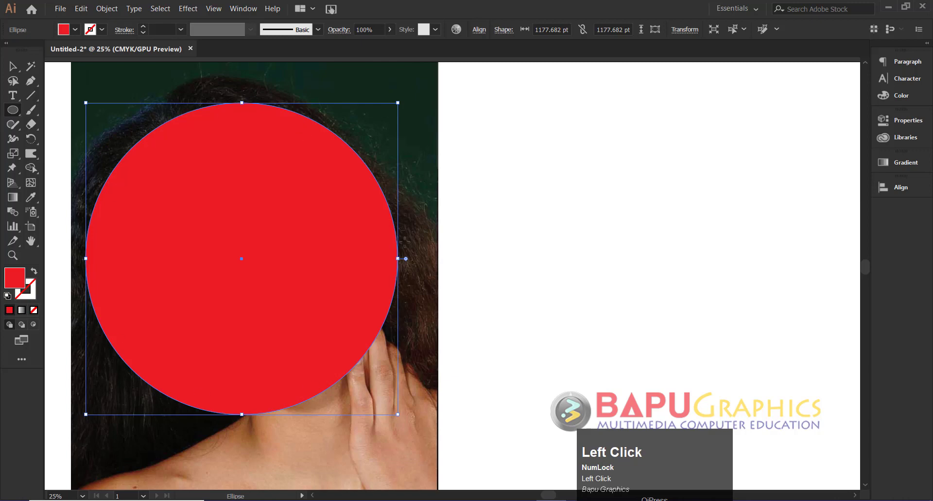
{"action": "left_click", "coordinate": [17, 74]}
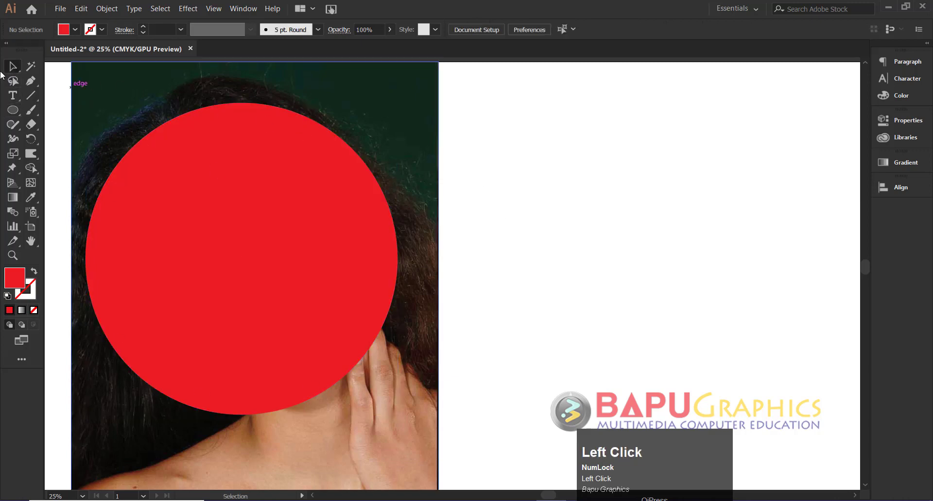
- Select the portrait photo and add the red circle to the selection
{"action": "left_click_drag", "start_coordinate": [498, 184], "coordinate": [477, 206]}
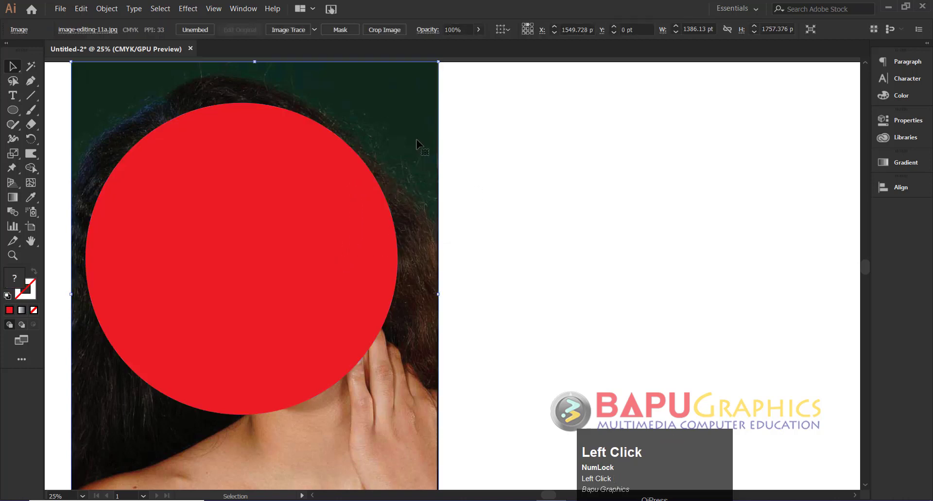
{"action": "left_click", "coordinate": [342, 194]}
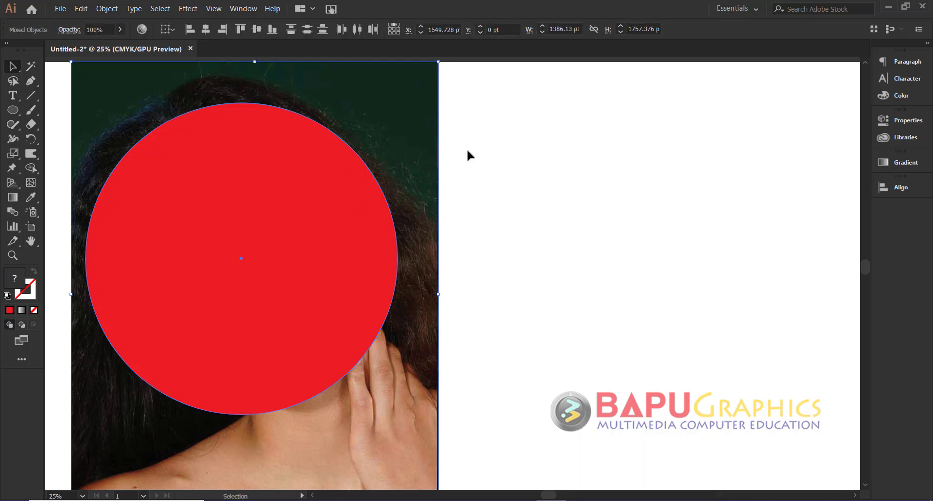
- Make a clipping mask so the photo shows only inside the circle
{"action": "left_click", "coordinate": [101, 17]}
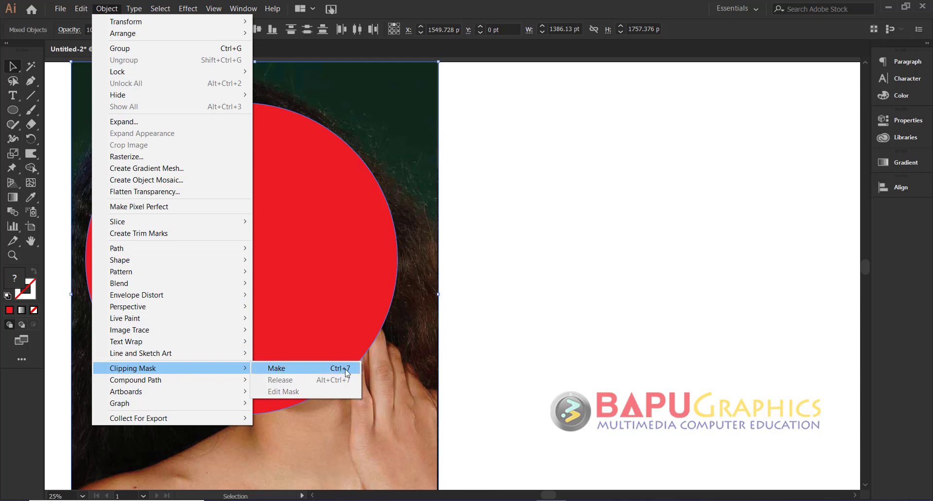
{"action": "left_click", "coordinate": [333, 372]}
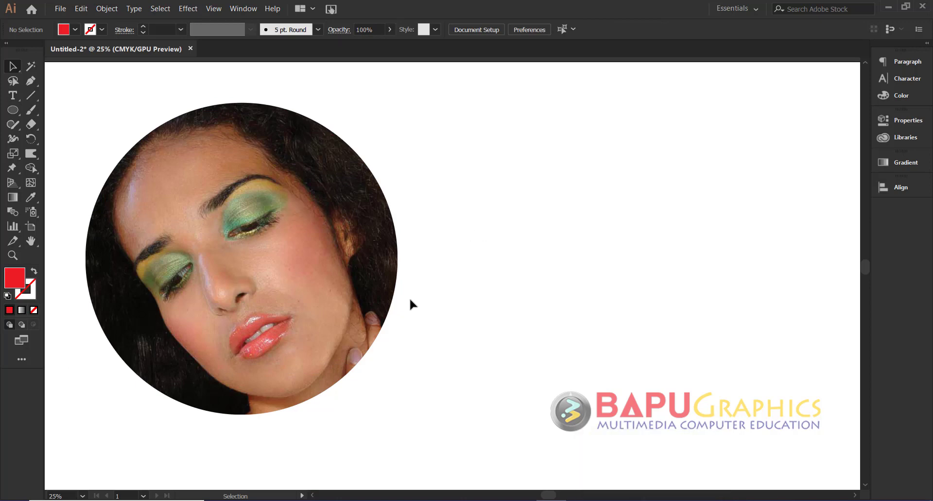
- Recenter the face inside the circle and select the whole circular portrait
{"action": "left_click", "coordinate": [323, 242]}
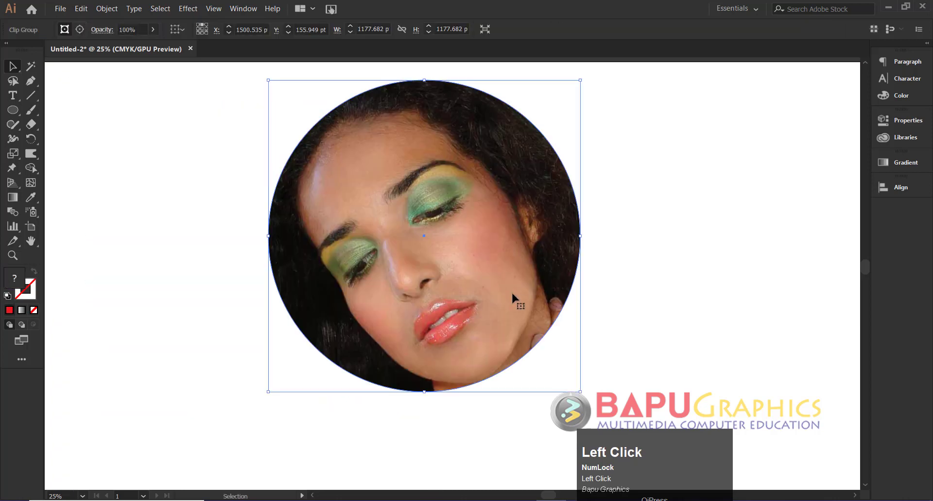
{"action": "left_click", "coordinate": [478, 303]}
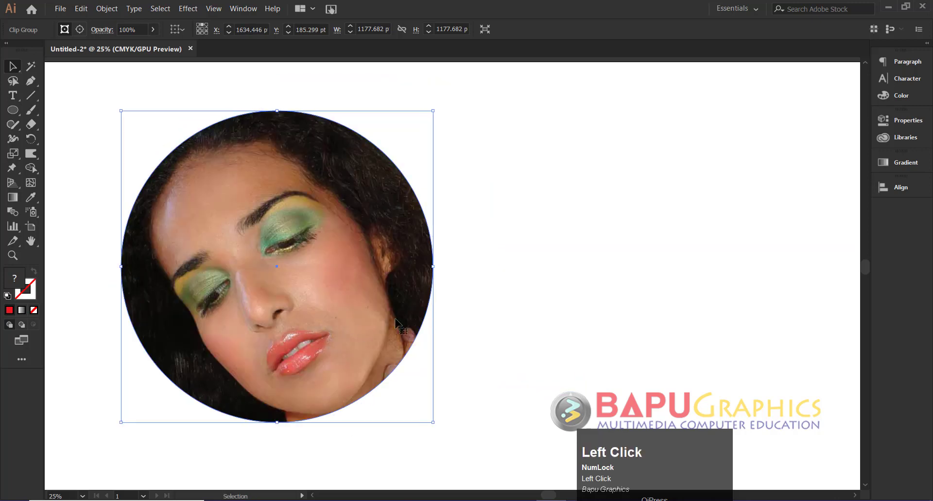
- Release the clipping mask to restore the full rectangular photo
{"action": "left_click", "coordinate": [116, 15]}
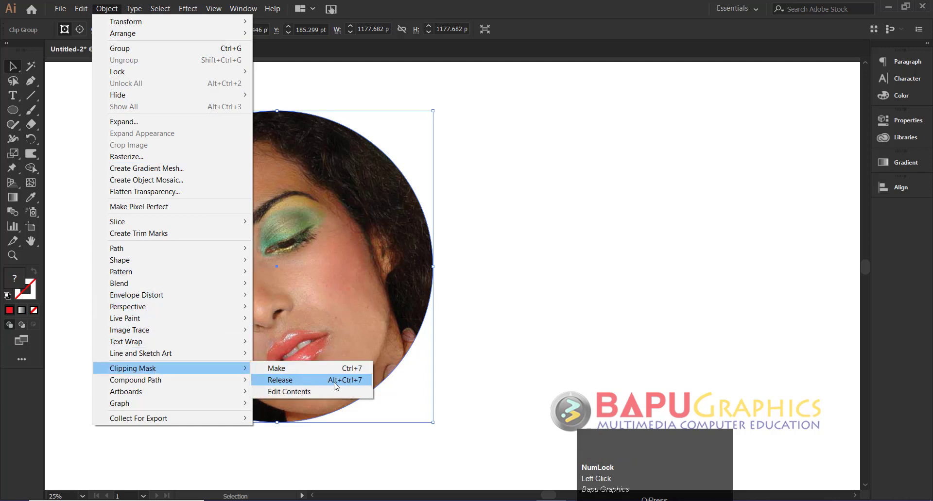
{"action": "left_click", "coordinate": [361, 380]}
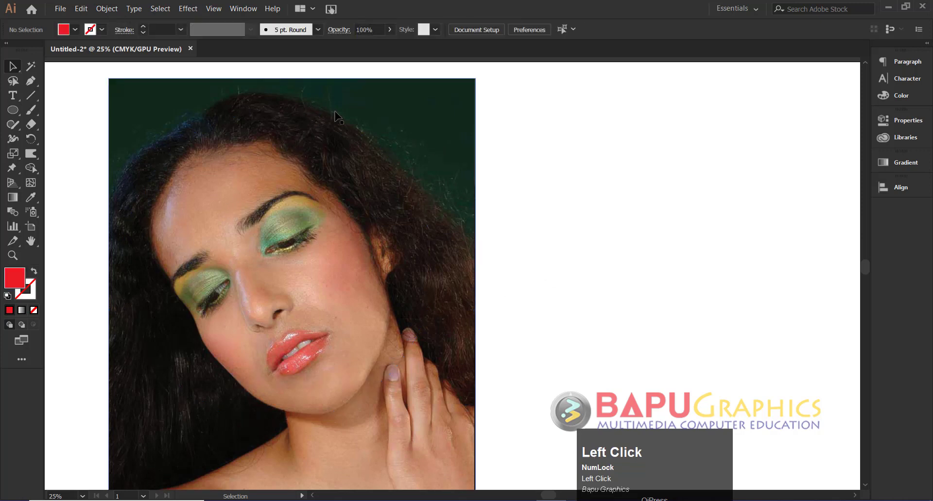
- Lower the green circle over the face, select it with the photo, and clip again with Ctrl+7
{"action": "left_click_drag", "start_coordinate": [338, 124], "coordinate": [543, 239]}
{"action": "left_click", "coordinate": [652, 191]}
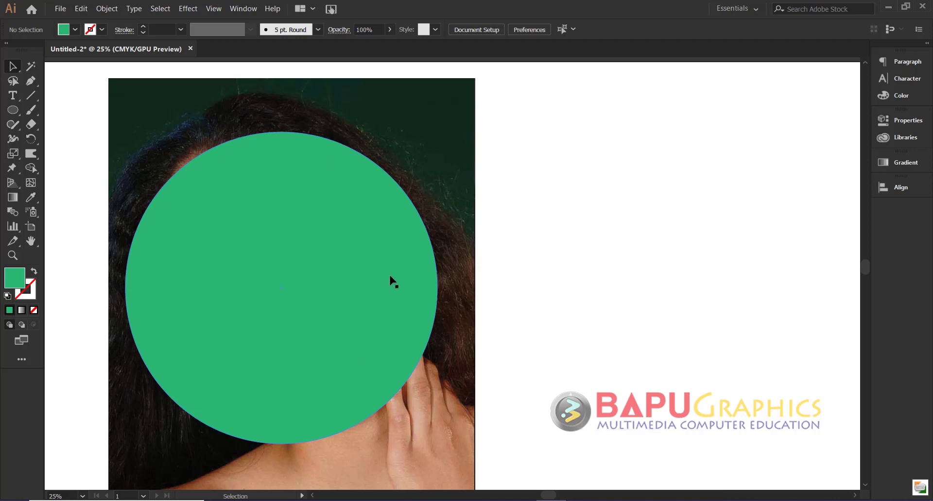
{"action": "left_click_drag", "start_coordinate": [442, 118], "coordinate": [334, 301]}
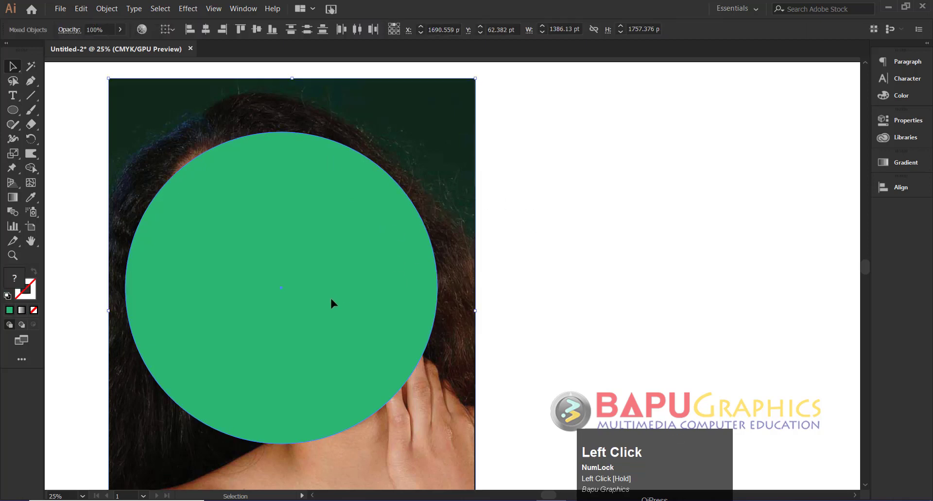
{"action": "key", "text": "ctrl+7"}
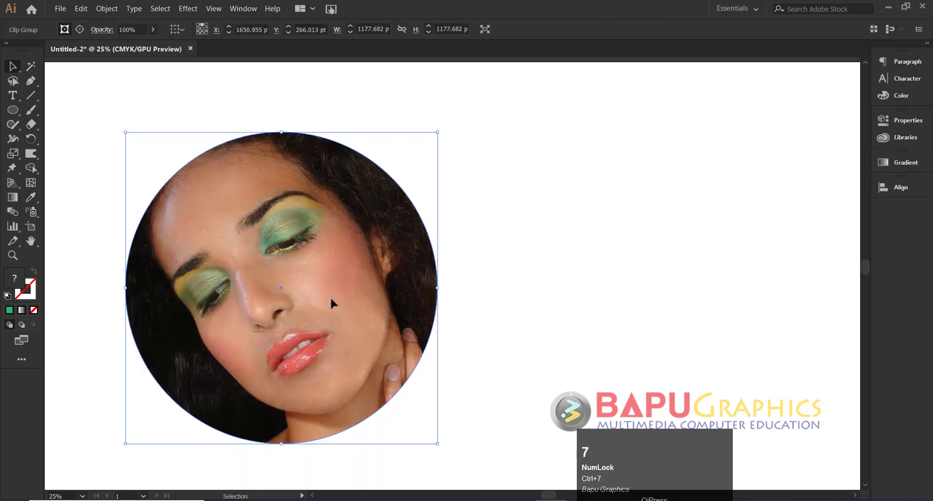